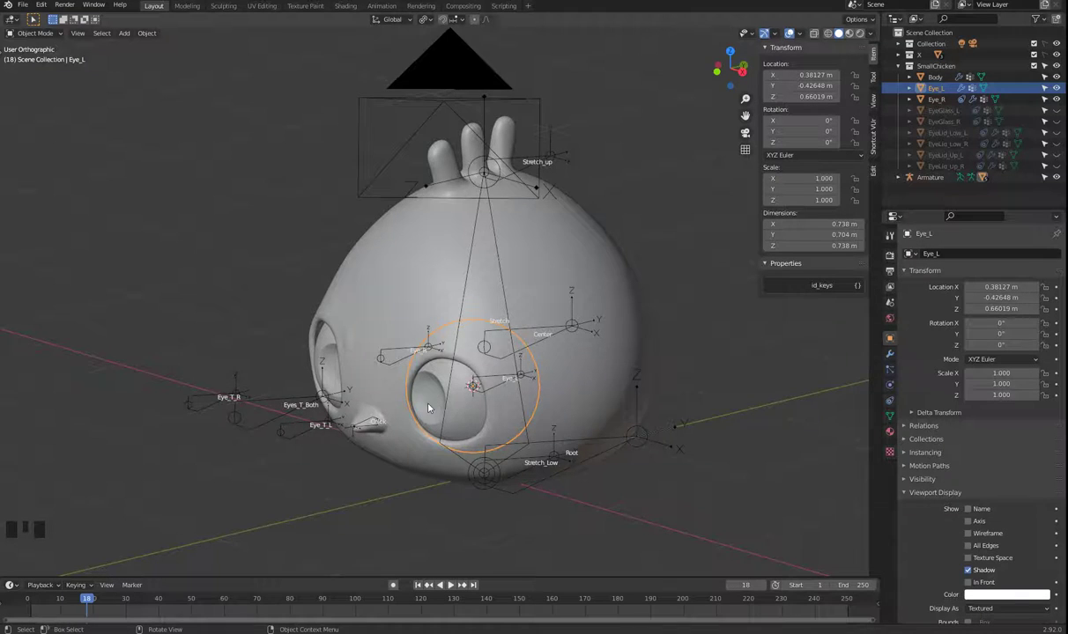
# Step: Rename the Eye_L vertex group to Stretch in the Object Data properties
pyautogui.moveTo(460, 416); pyautogui.dragTo(896, 413)
pyautogui.click(896, 412)
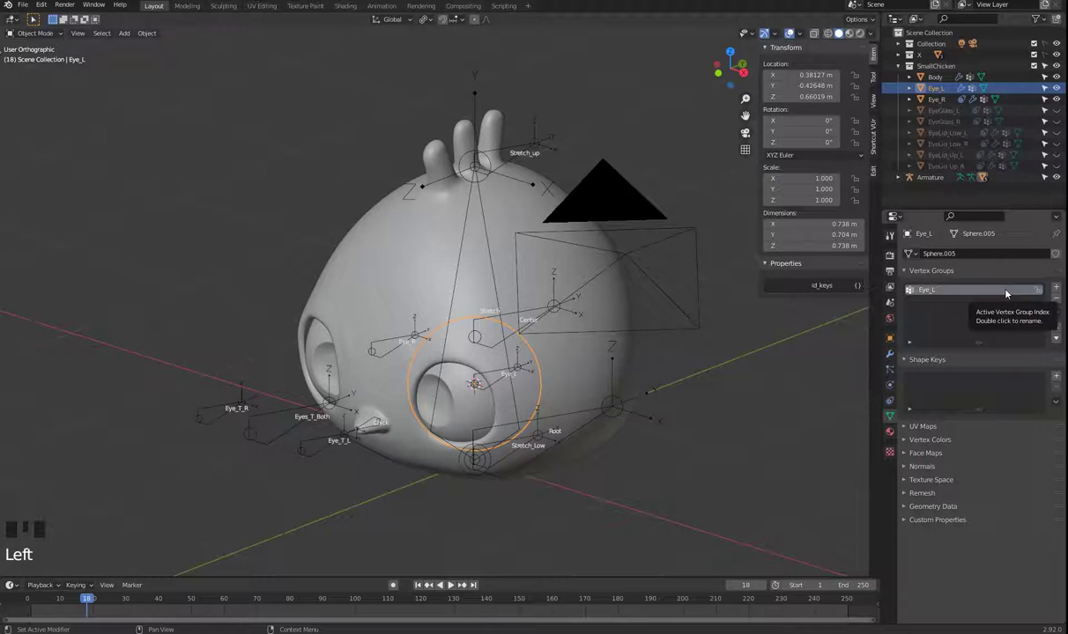
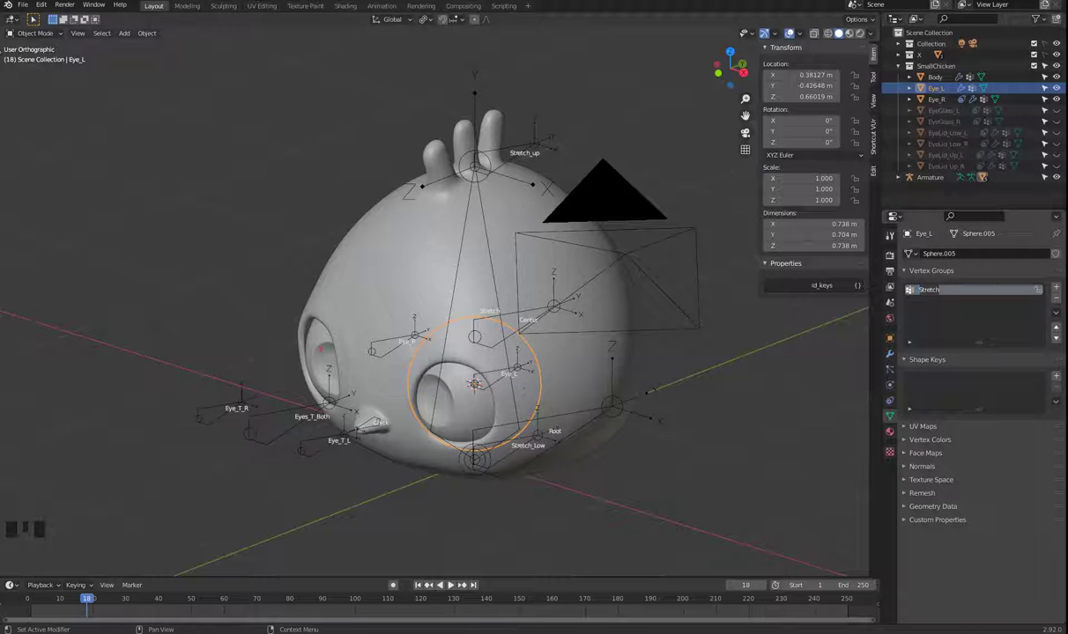
pyautogui.click(320, 346)
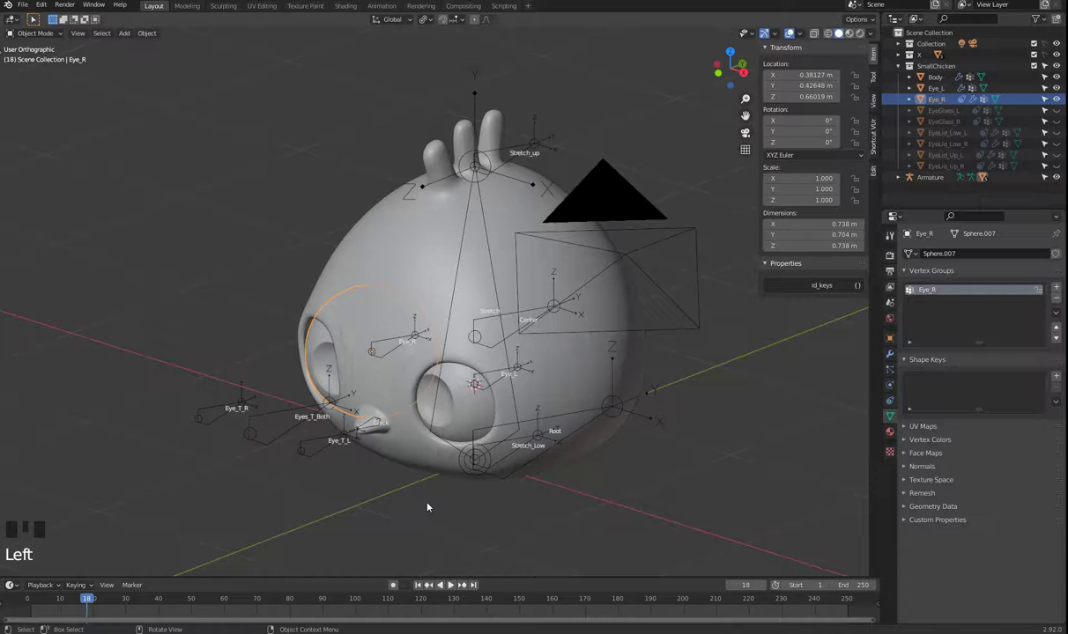
pyautogui.moveTo(431, 516); pyautogui.dragTo(495, 159)
# Step: Select the Armature, enter Pose Mode and grab the Stretch_up bone
pyautogui.click(495, 159)
pyautogui.press('Tab')
pyautogui.click(493, 156)
pyautogui.press('g')
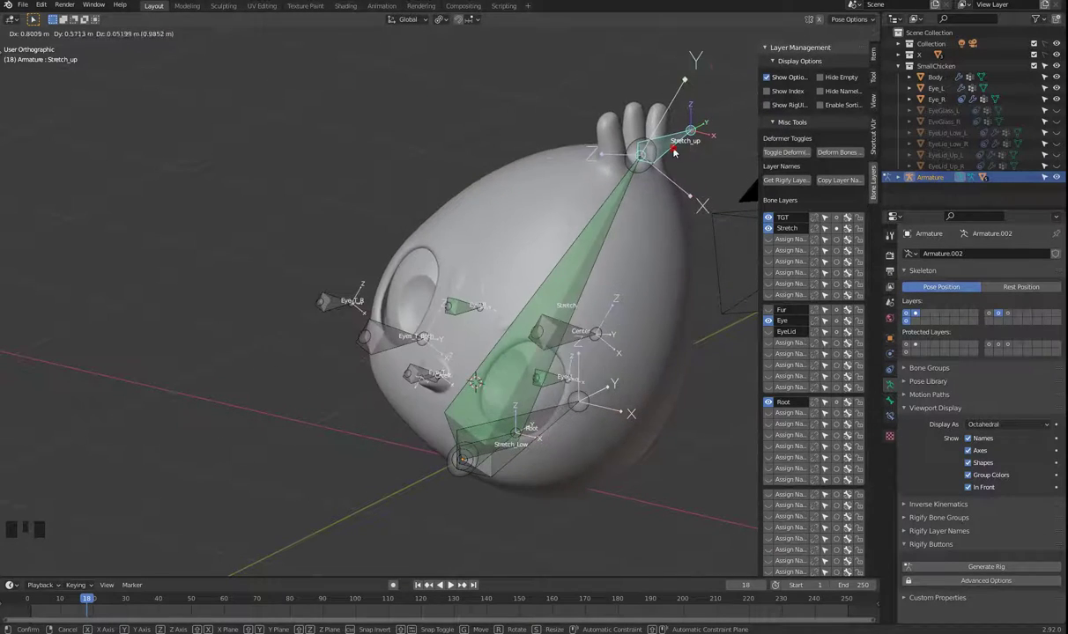
pyautogui.click(426, 273)
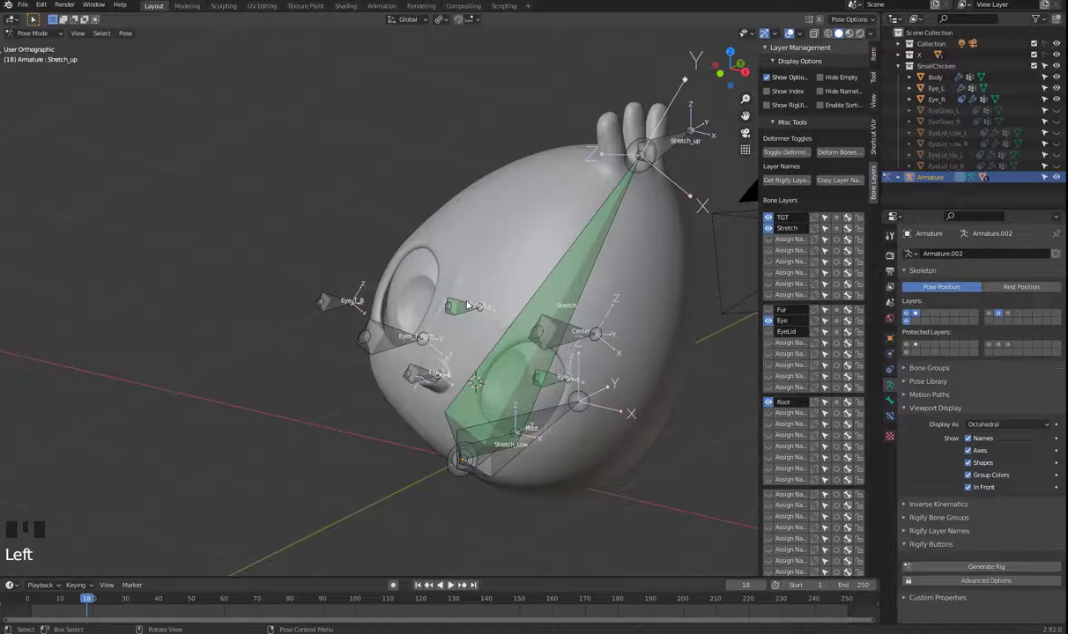
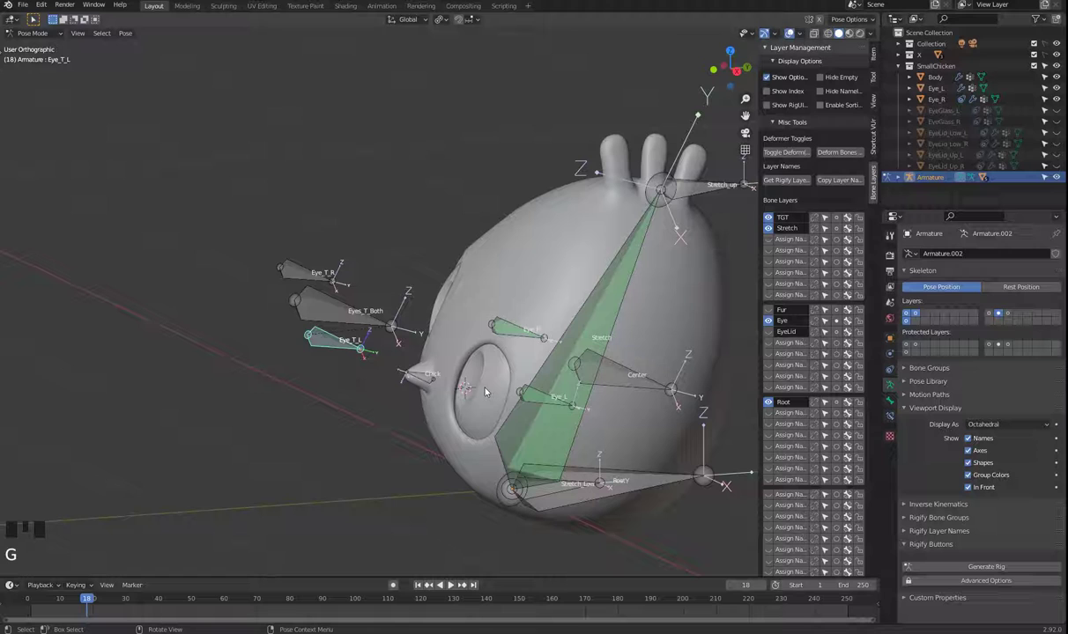
pyautogui.press('Tab')
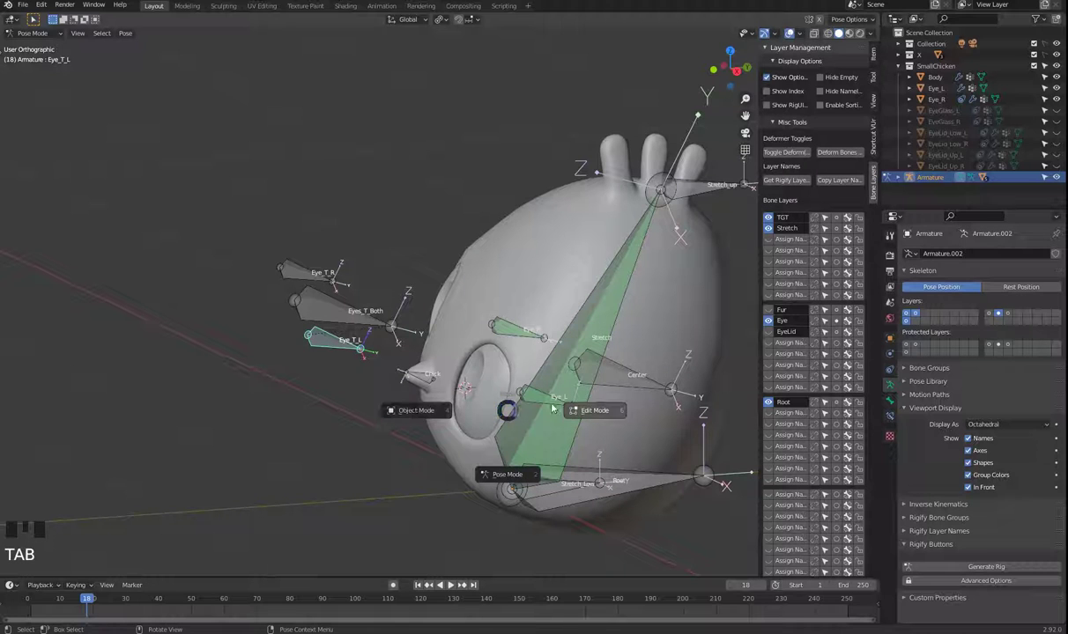
# Step: Add a Copy Rotation constraint to Eye_L targeting the Armature's Eye_L bone
pyautogui.click(494, 396)
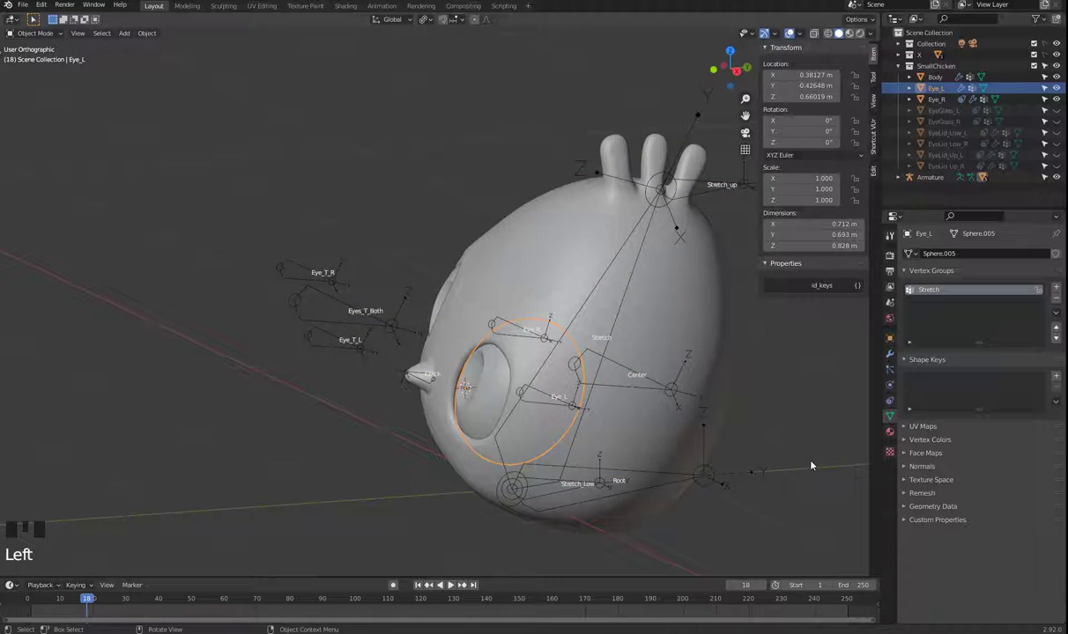
pyautogui.click(886, 408)
pyautogui.moveTo(964, 253); pyautogui.dragTo(1049, 339)
pyautogui.click(1041, 294)
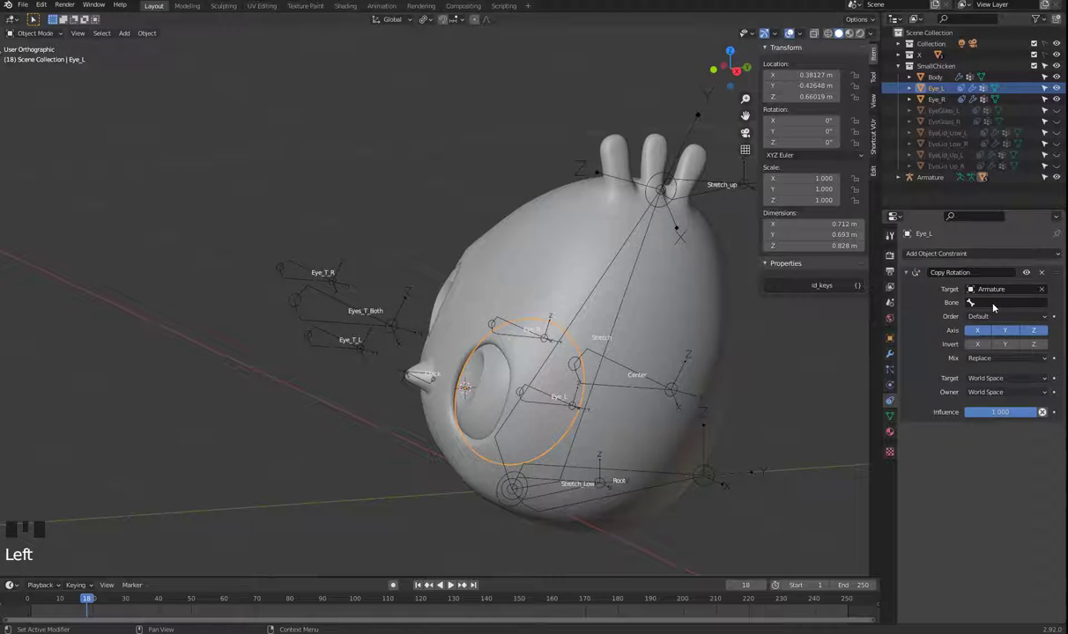
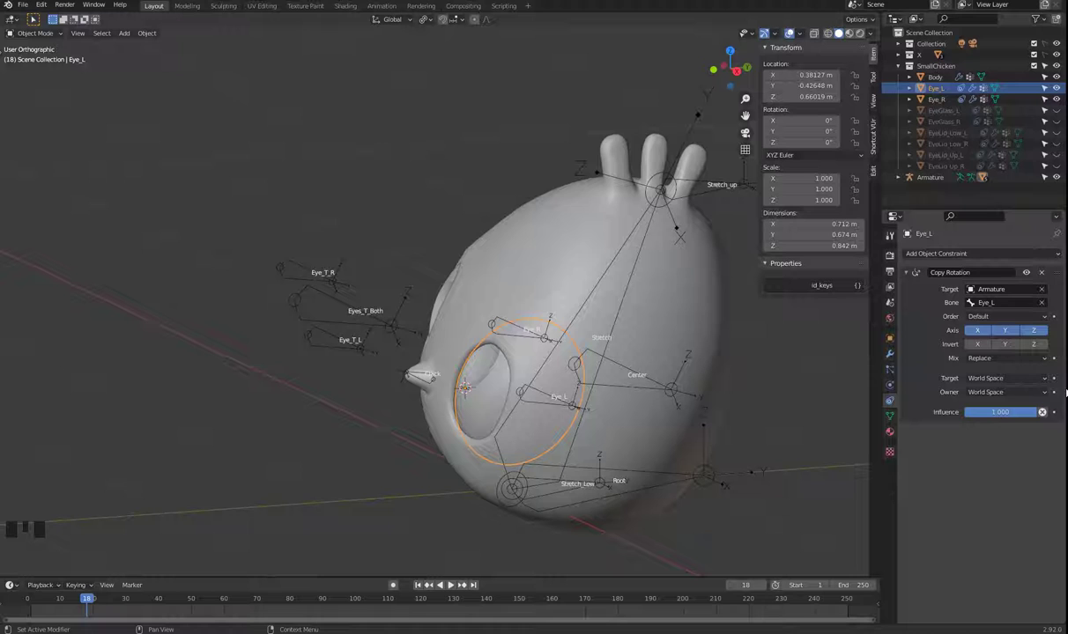
pyautogui.moveTo(1018, 385); pyautogui.dragTo(334, 347)
# Step: Select the Armature again and return it to Pose Mode
pyautogui.press('Tab')
pyautogui.click(331, 349)
pyautogui.press('g')
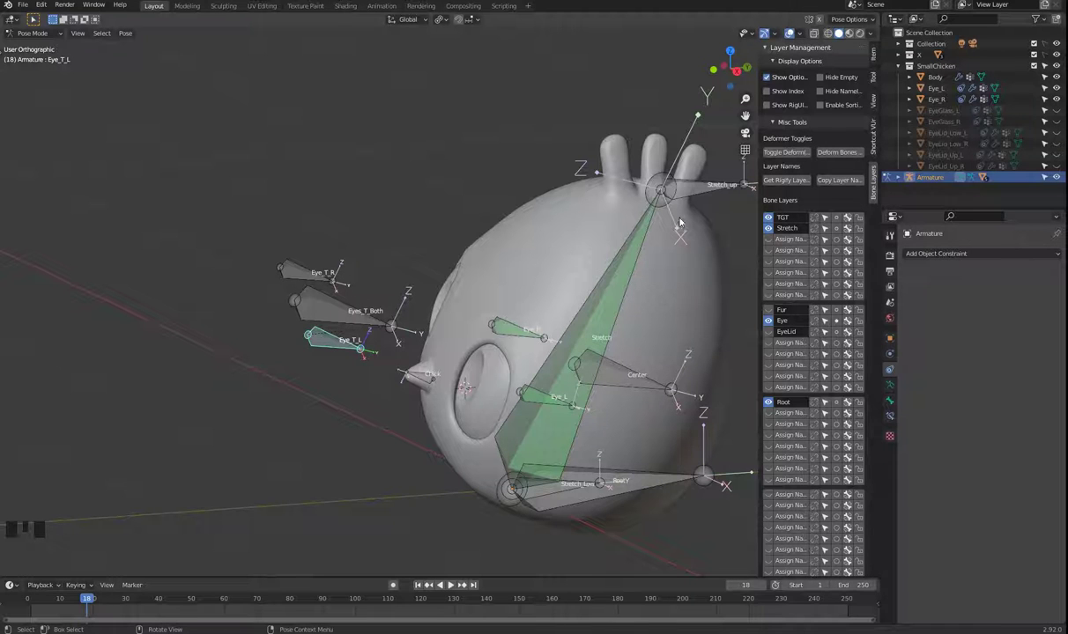
# Step: Move Stretch_up to test the head stretch, then move Eyes_T_Both to test the eye aim
pyautogui.click(694, 198)
pyautogui.press('g')
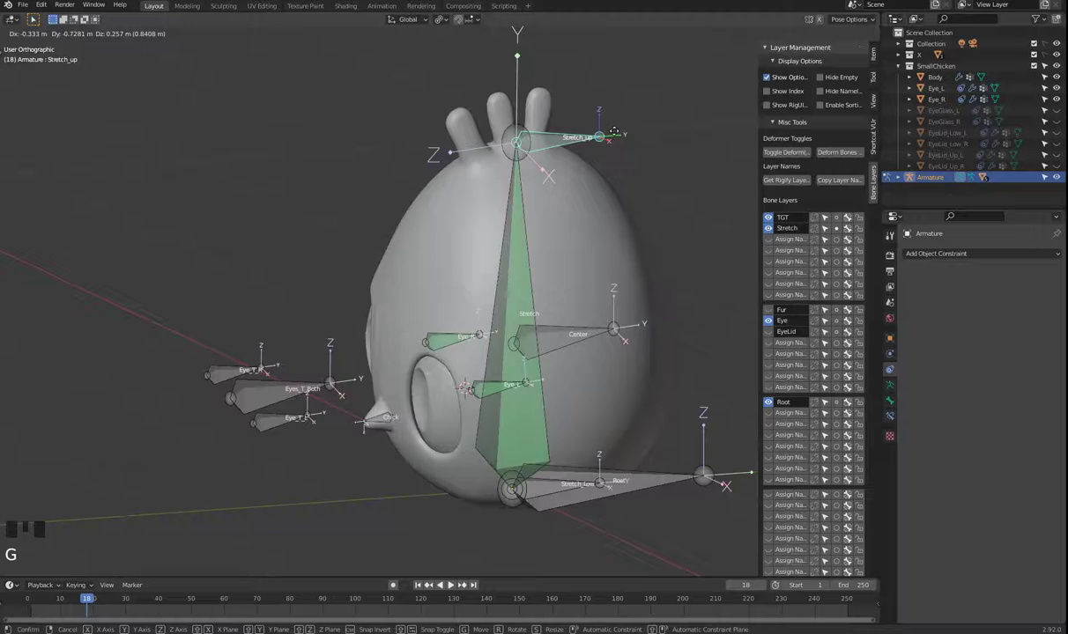
pyautogui.click(311, 344)
pyautogui.click(315, 295)
pyautogui.press('g')
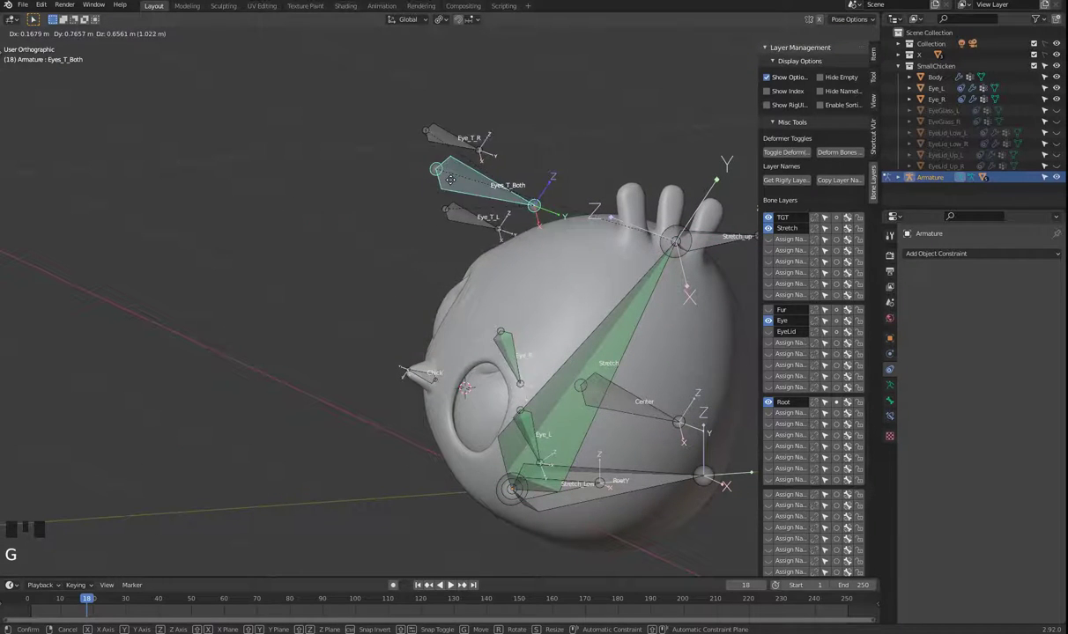
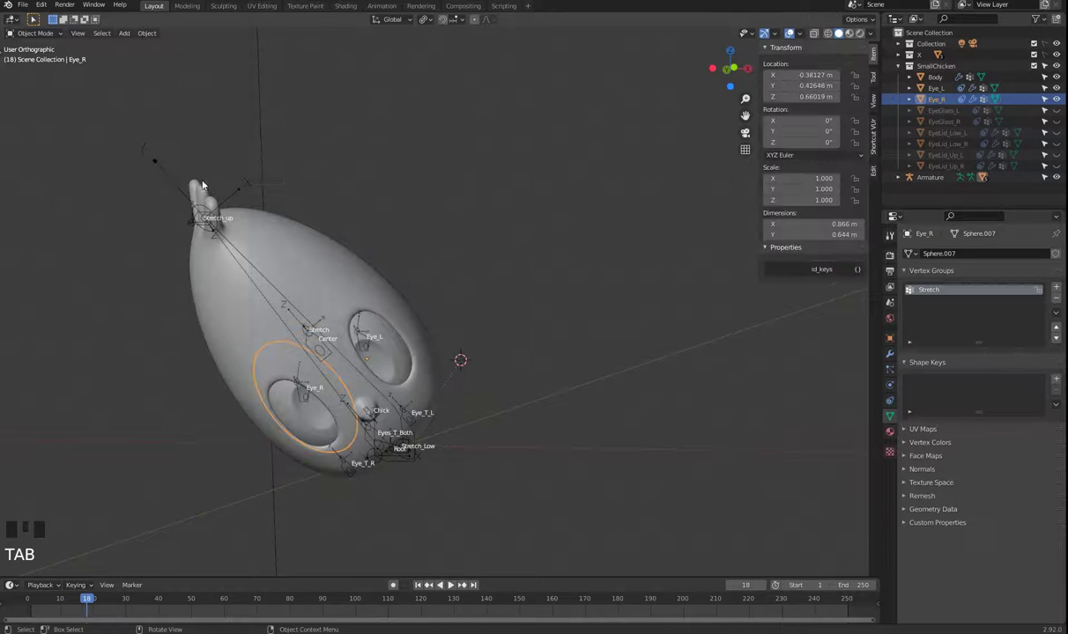
# Step: Put the Armature in Pose Mode and clear all bone rotations and locations (Alt+R, Alt+G)
pyautogui.click(188, 199)
pyautogui.press('Tab')
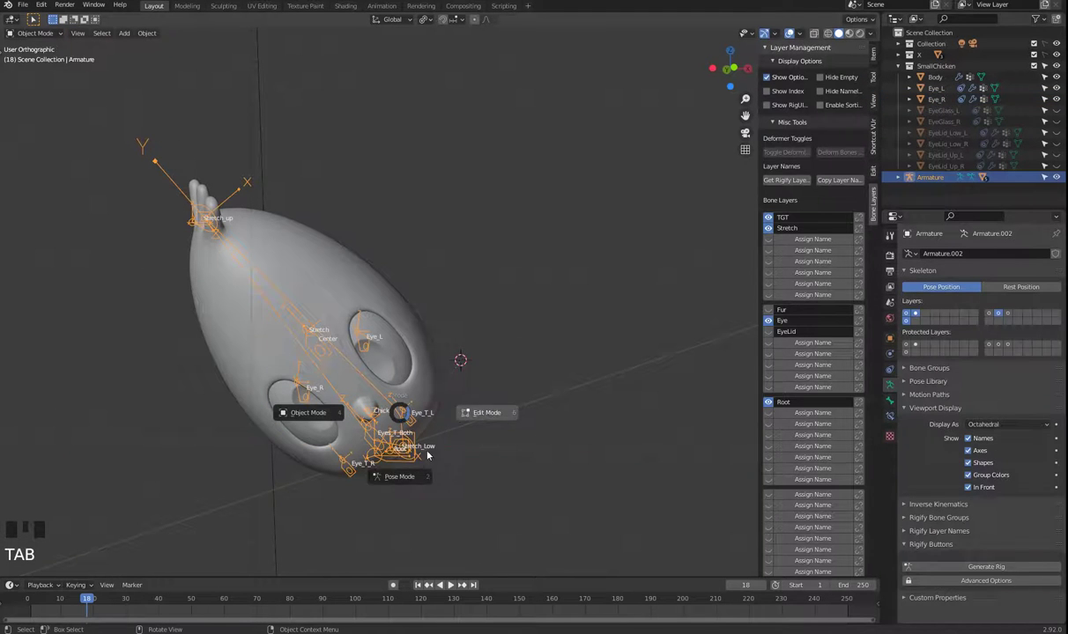
pyautogui.press('a')
pyautogui.press('alt+r')
pyautogui.press('alt+g')
# Step: Move the Stretch_up bone downward so the chicken head squashes with the eyes following
pyautogui.click(568, 454)
pyautogui.moveTo(558, 452); pyautogui.dragTo(476, 209)
pyautogui.click(476, 209)
pyautogui.press('g')
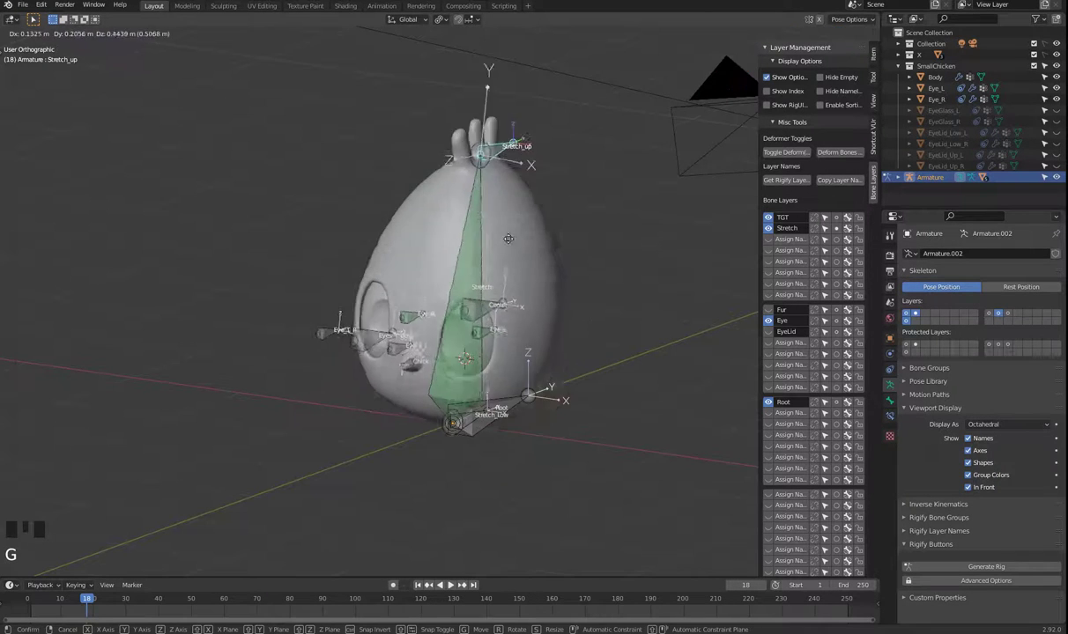